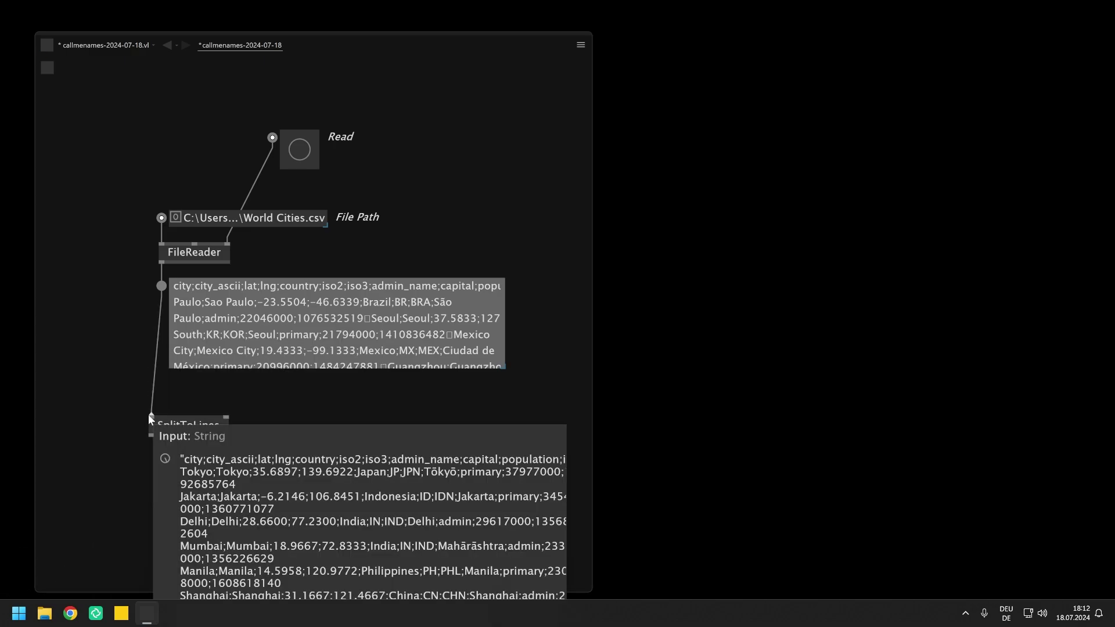
Step: Feed the FileReader text through SplitToLines and lead its output toward a Skip node
middle_click(173, 414)
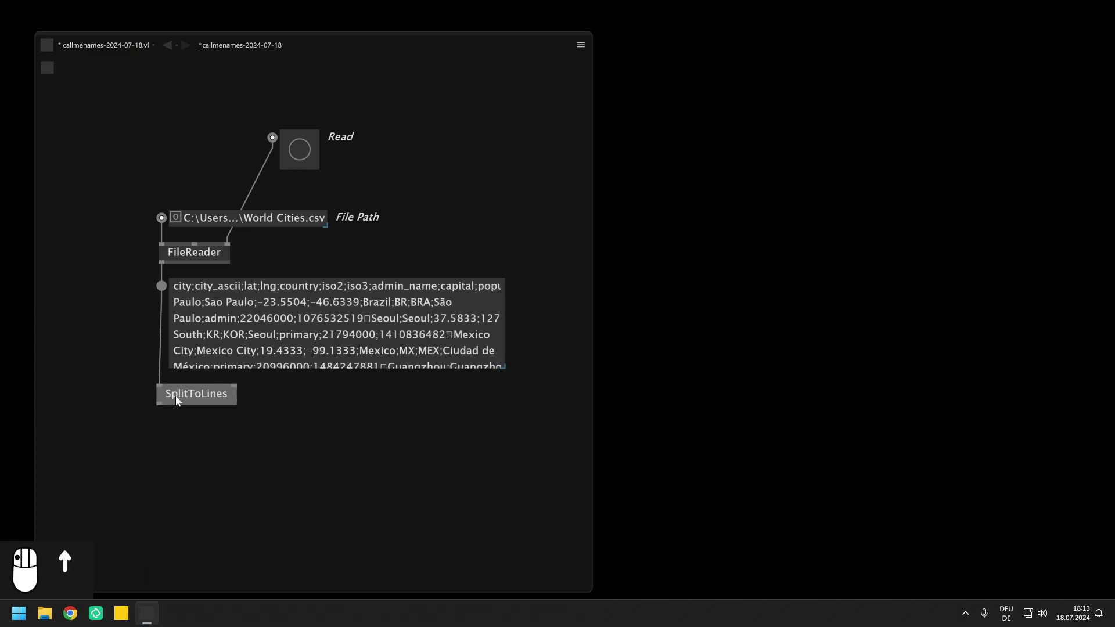
left_click(158, 427)
left_click_drag(159, 439, 162, 476)
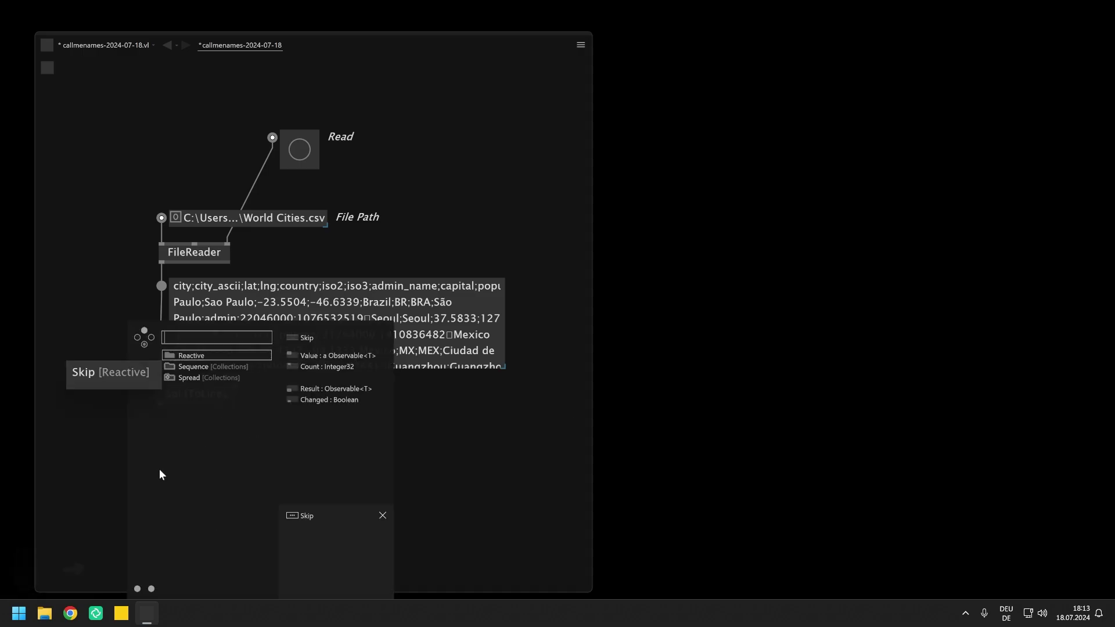
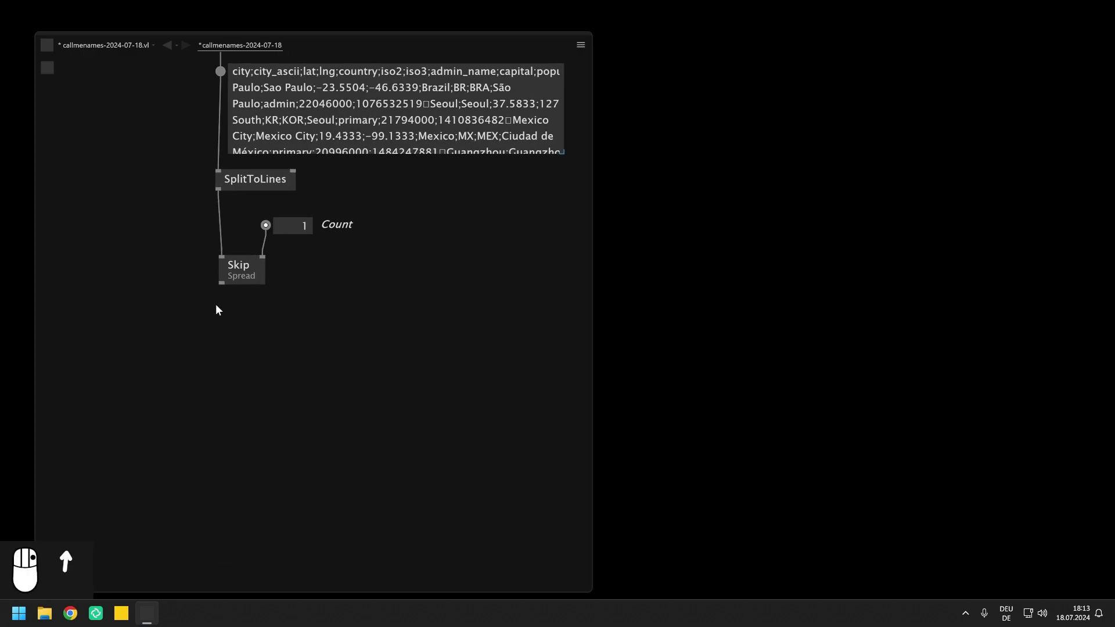
Step: Link Skip's output onward to a new SplitAt node with Index 500
left_click_drag(226, 299, 226, 325)
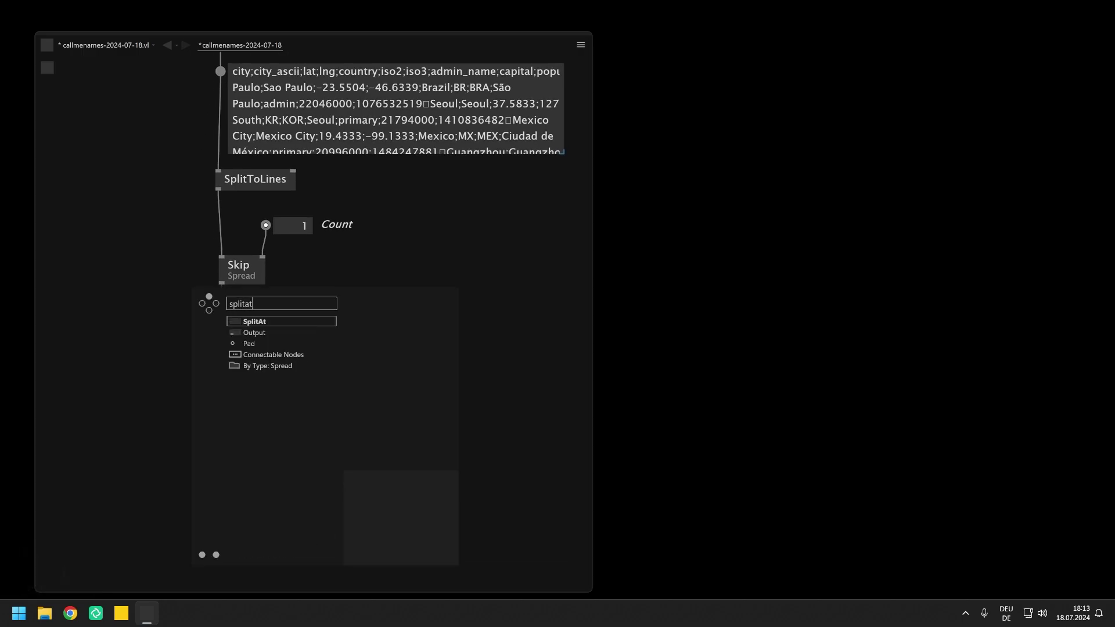
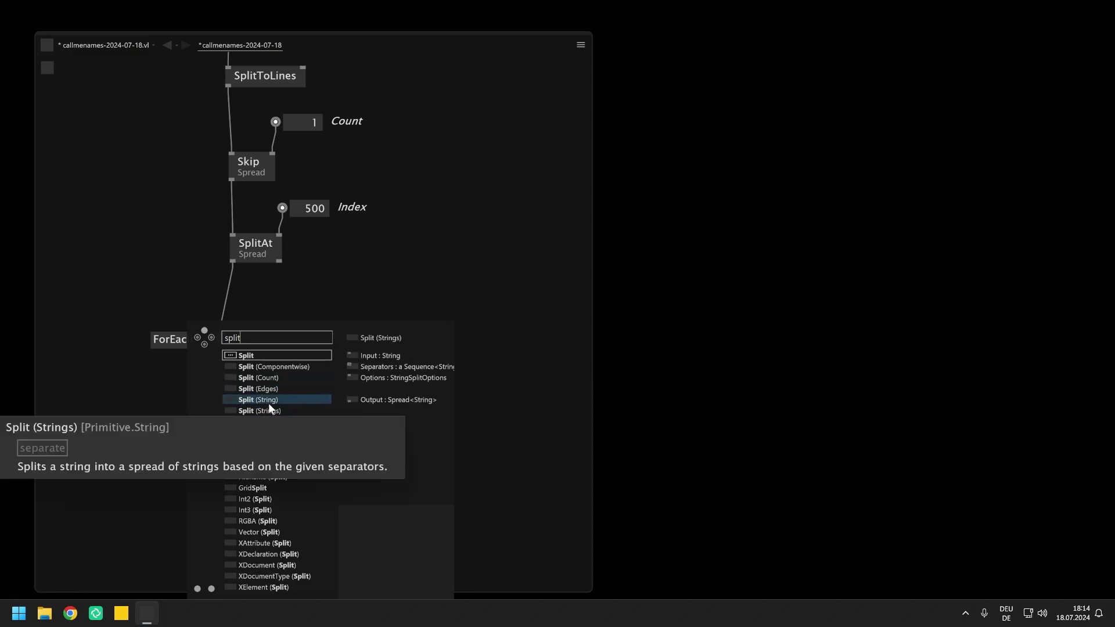
Step: Feed SplitAt into the ForEach loop, split lines on ';' and slice field 2 with GetSlice
left_click_drag(254, 396, 258, 360)
left_click_drag(258, 361, 271, 359)
left_click_drag(270, 359, 347, 360)
left_click_drag(341, 374, 294, 409)
Step: Add two more GetSlice nodes on the split fields for indices 3 and 9
left_click_drag(332, 407, 309, 433)
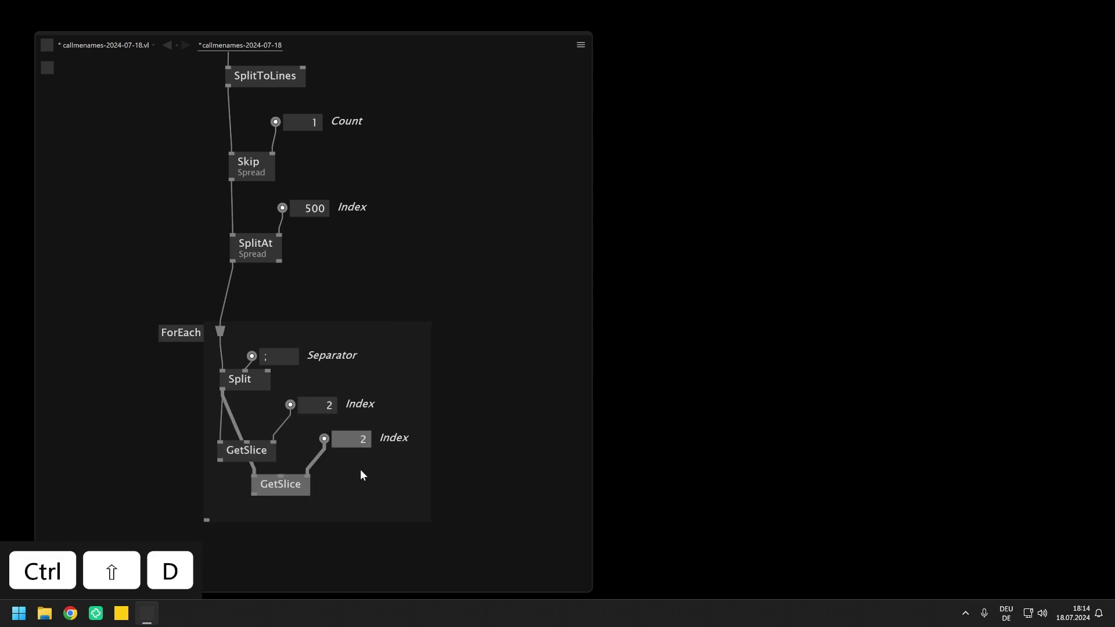
left_click_drag(390, 506, 395, 463)
left_click_drag(394, 463, 369, 325)
left_click_drag(369, 325, 440, 340)
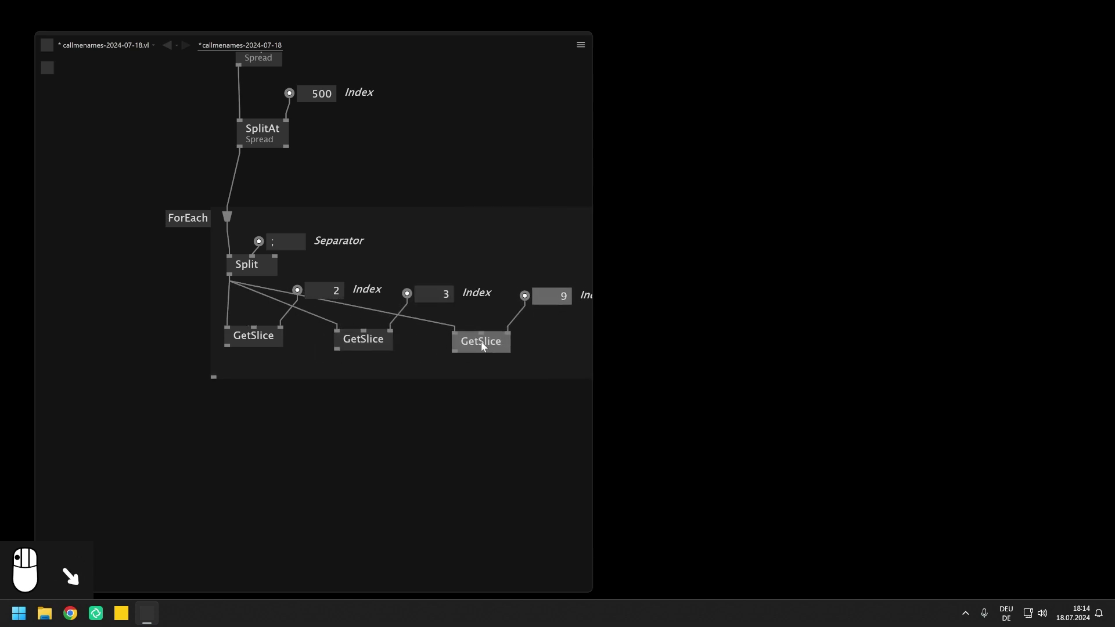
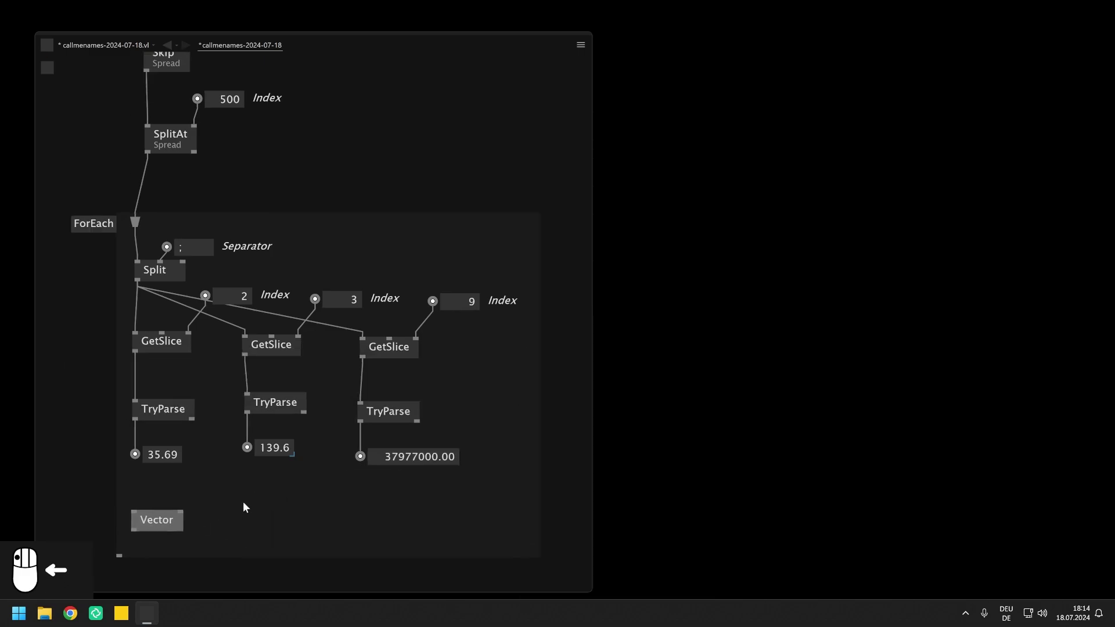
Step: Combine latitude 35.69 and longitude 139.6 into a Vector and place a Map node below it
left_click(262, 376)
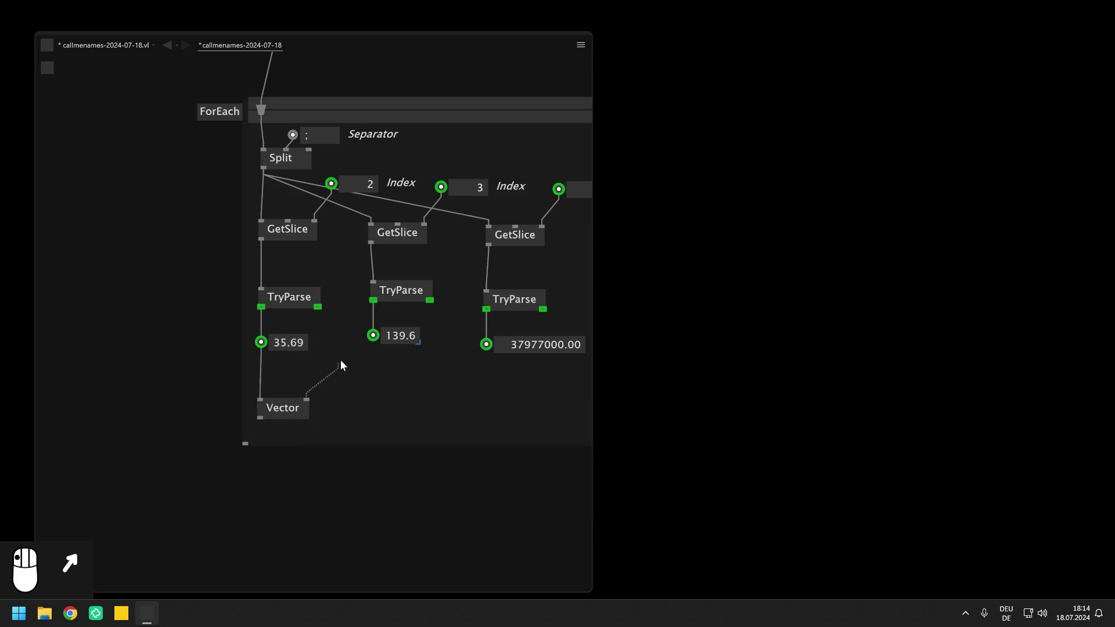
left_click(392, 407)
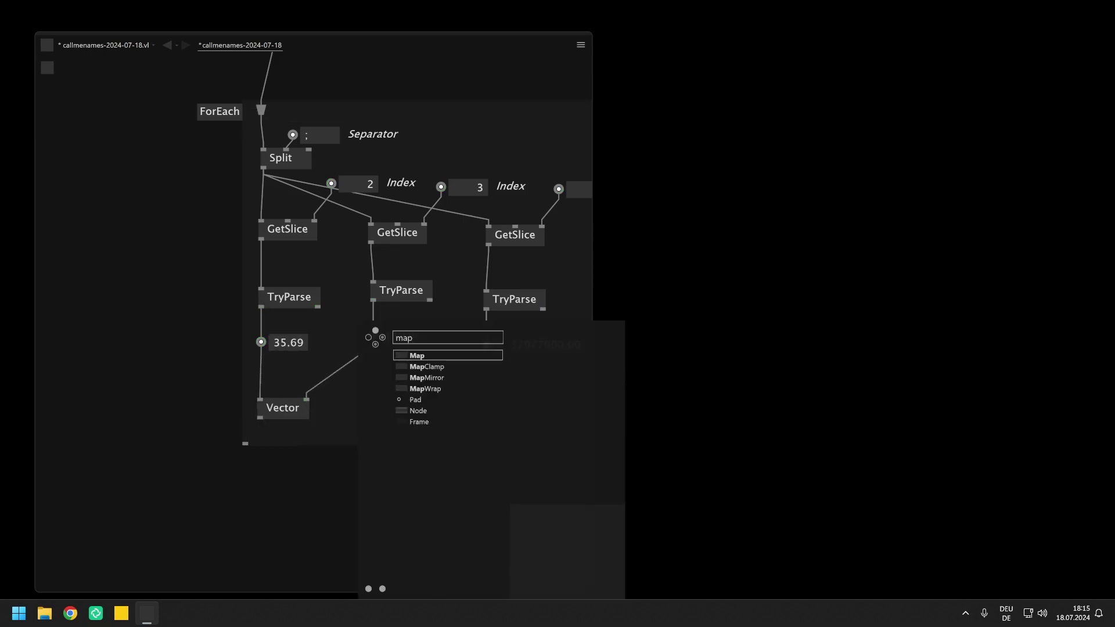
left_click(435, 359)
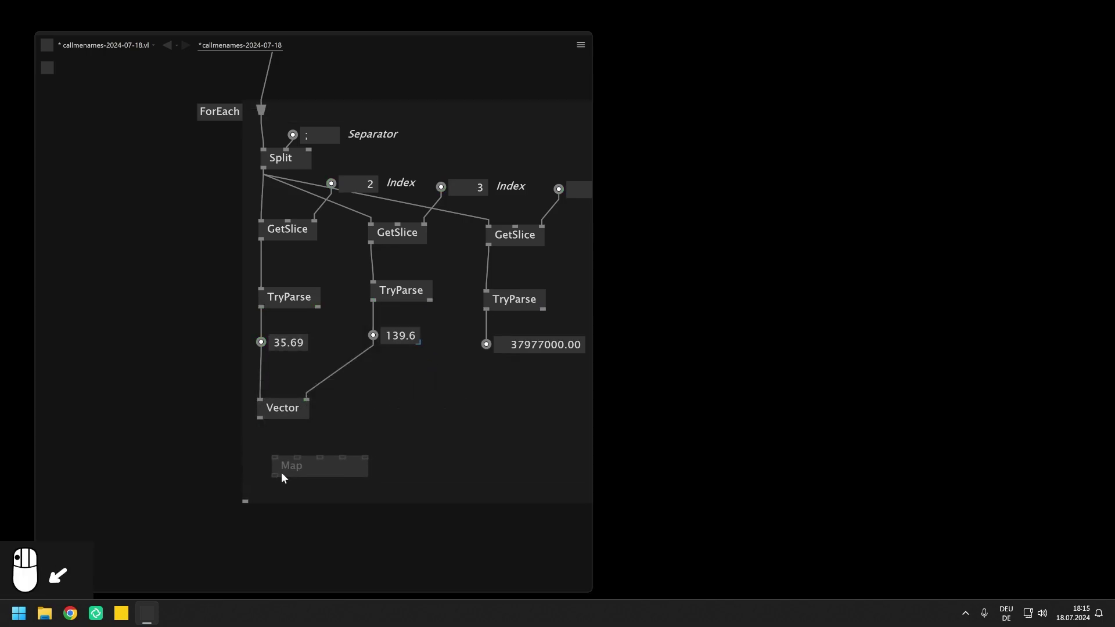
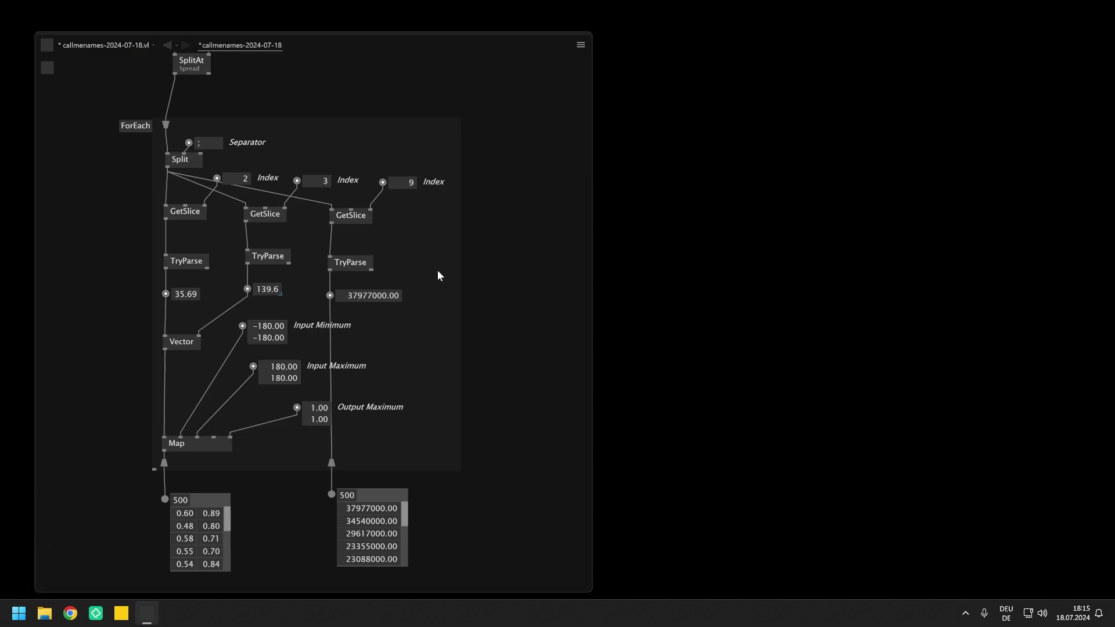
Step: Add a Keep pad and wire a population > 0.00 comparison into it
left_click_drag(438, 274, 446, 264)
left_click(457, 274)
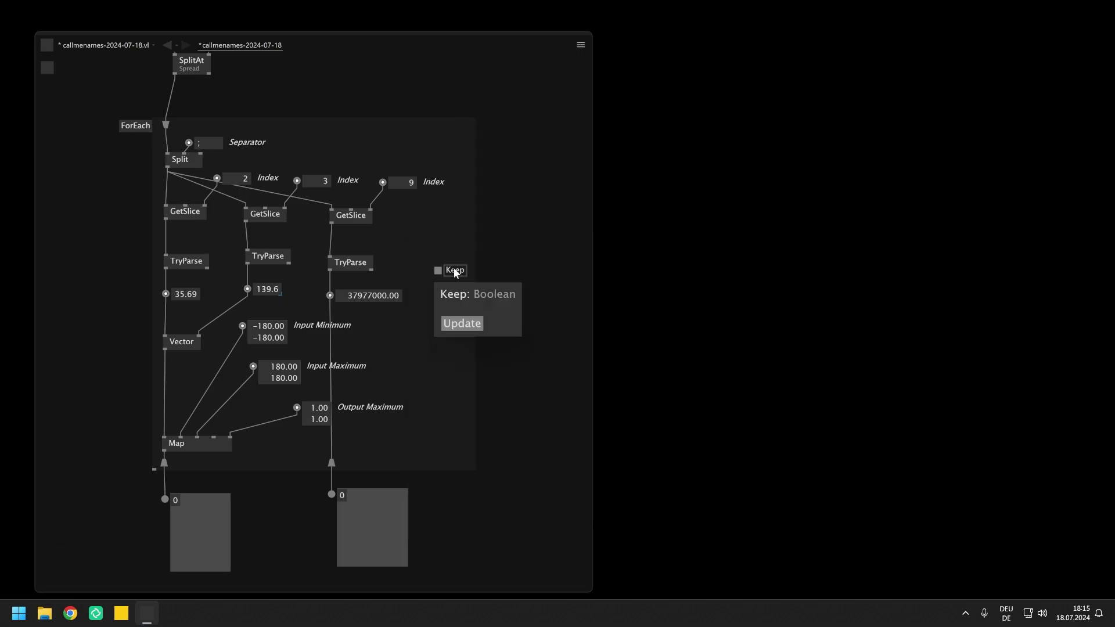
left_click(455, 298)
left_click(344, 280)
left_click_drag(345, 282, 466, 274)
left_click_drag(466, 274, 456, 348)
scroll("up", 3)
left_click_drag(455, 348, 456, 515)
left_click_drag(456, 514, 320, 445)
left_click_drag(321, 445, 325, 441)
scroll("up", 3)
left_click_drag(325, 441, 120, 388)
right_click(121, 390)
left_click(121, 390)
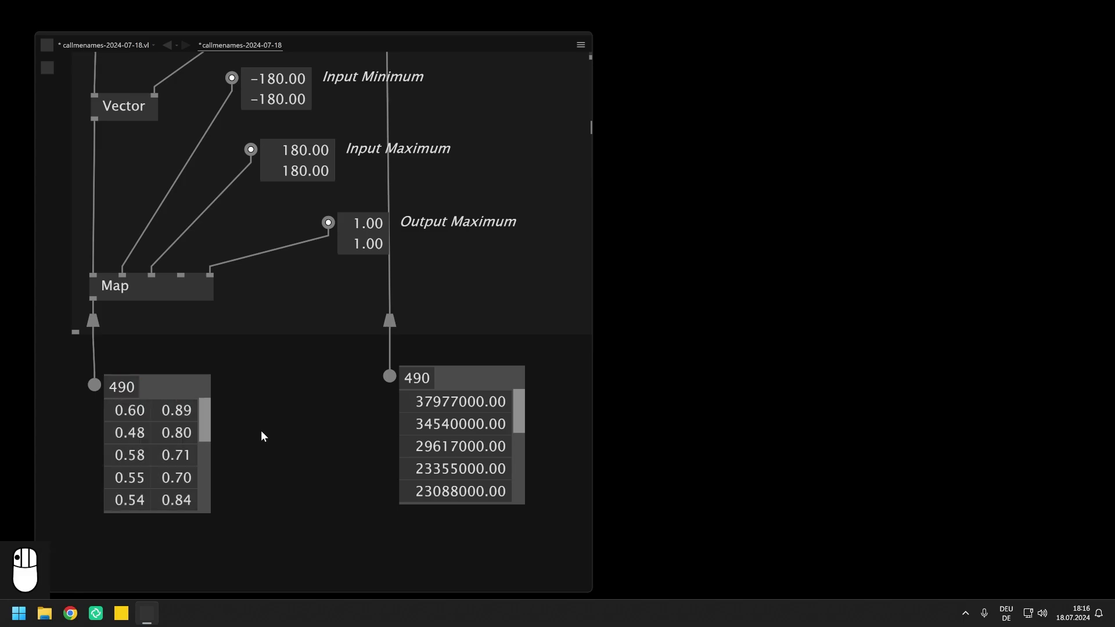
Step: Pan around to inspect the loop's 490 output spreads, then return to the full patch view
left_click_drag(262, 435, 413, 280)
scroll("down", 3)
left_click_drag(413, 279, 396, 365)
left_click(396, 365)
scroll("down", 3)
left_click_drag(384, 217, 375, 276)
scroll("up", 3)
left_click_drag(338, 246, 342, 255)
scroll("up", 3)
left_click_drag(354, 256, 370, 260)
left_click_drag(370, 261, 240, 224)
left_click_drag(241, 224, 277, 240)
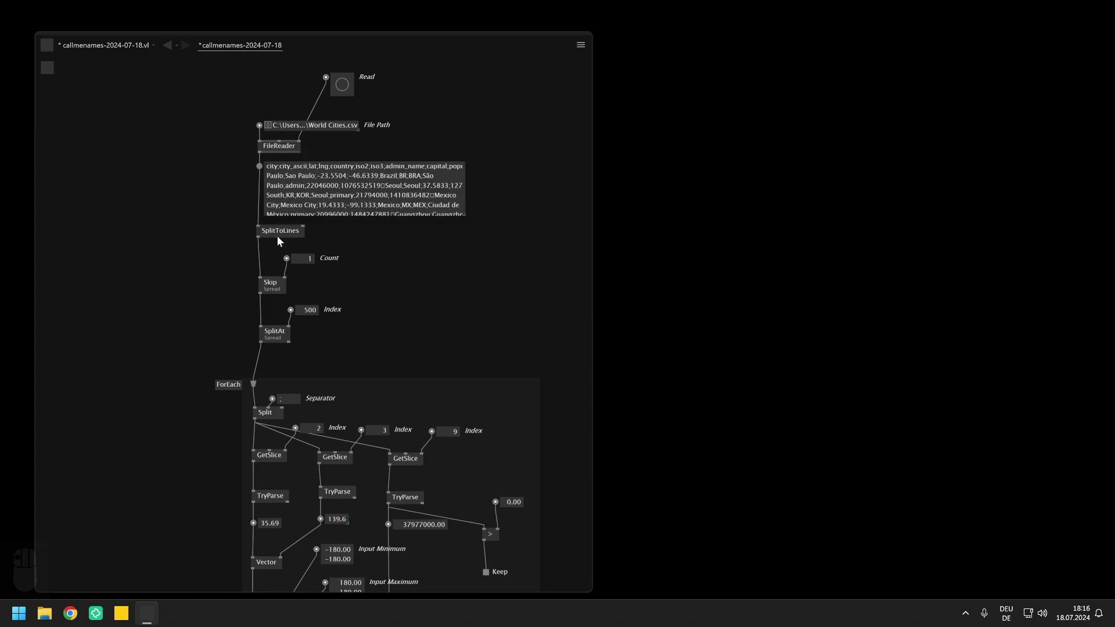
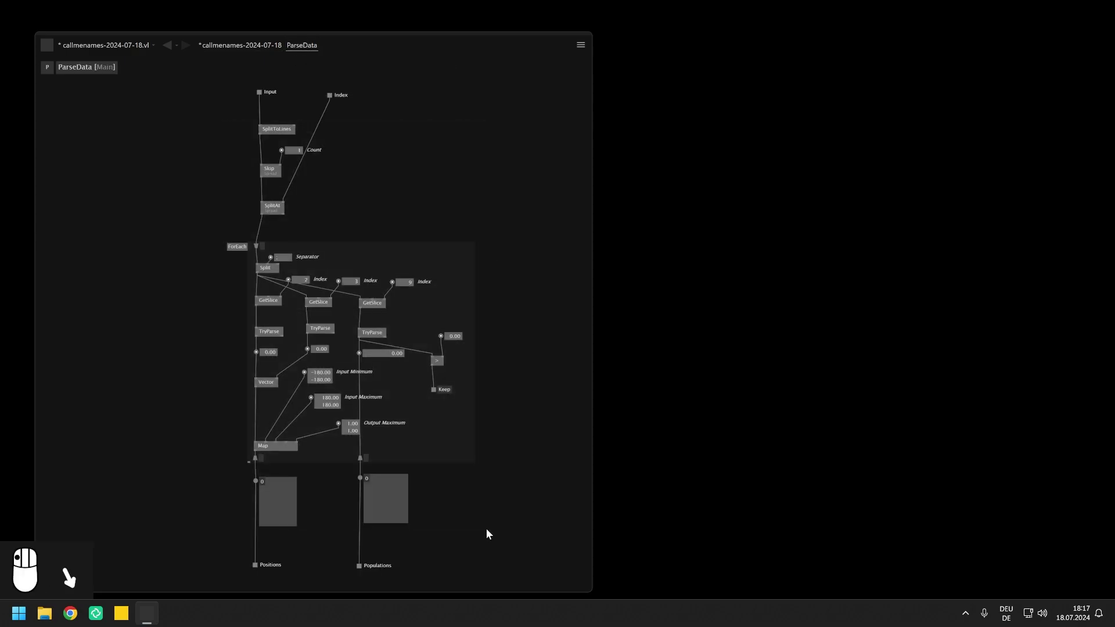
Step: Enclose the ParseData parsing nodes in a Cache region
left_click_drag(279, 133, 366, 186)
left_click(365, 187)
left_click(369, 197)
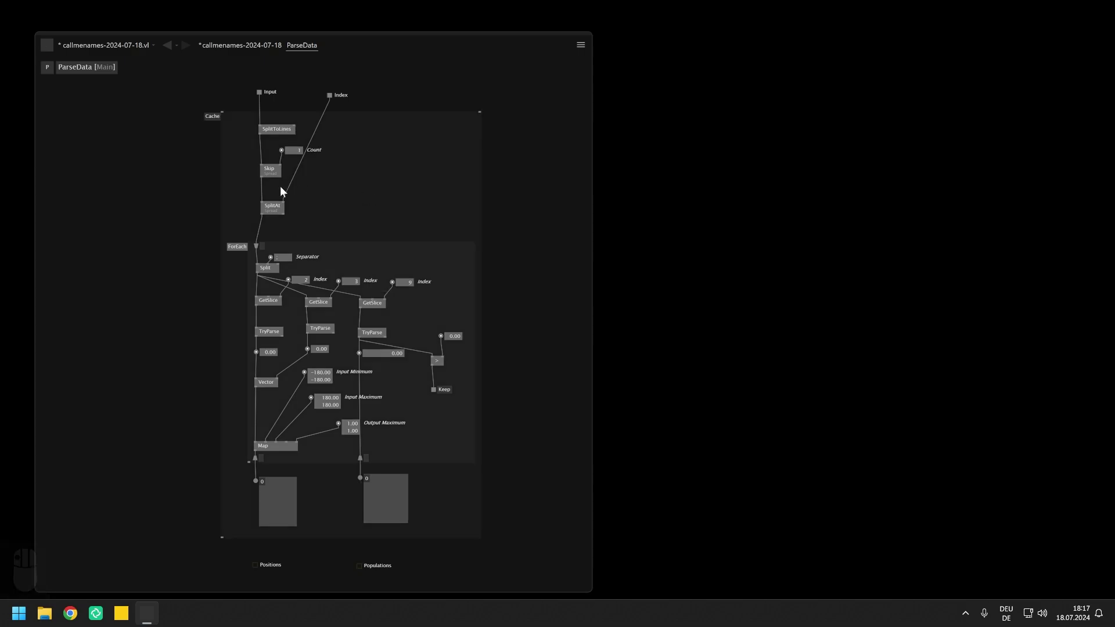
Step: Bring the Input pad into view and inspect its pin tooltip
left_click_drag(188, 174, 228, 99)
scroll("up", 3)
left_click_drag(236, 114, 197, 167)
scroll("up", 3)
left_click_drag(196, 168, 147, 164)
middle_click(147, 164)
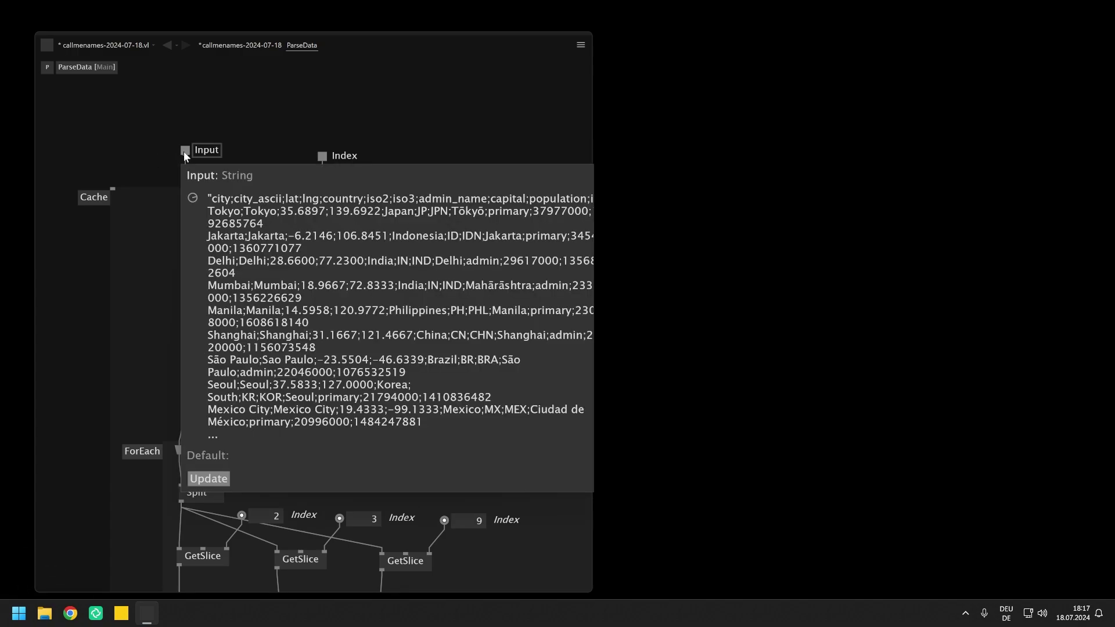
Step: Navigate back to the main patch showing ParseData fed the file text
left_click_drag(186, 179, 341, 319)
scroll("down", 3)
left_click_drag(344, 361, 240, 337)
left_click_drag(239, 337, 378, 432)
scroll("down", 3)
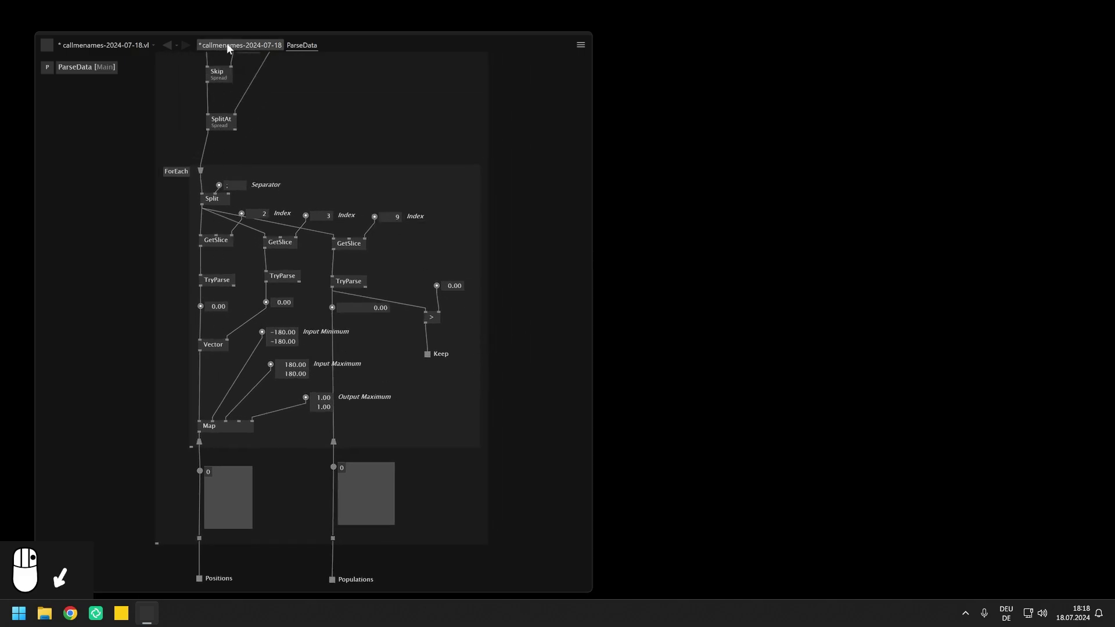
Step: Raise ParseData's Index IOBox value and enter 500
left_click(228, 50)
left_click_drag(229, 50, 240, 371)
left_click_drag(310, 296, 265, 330)
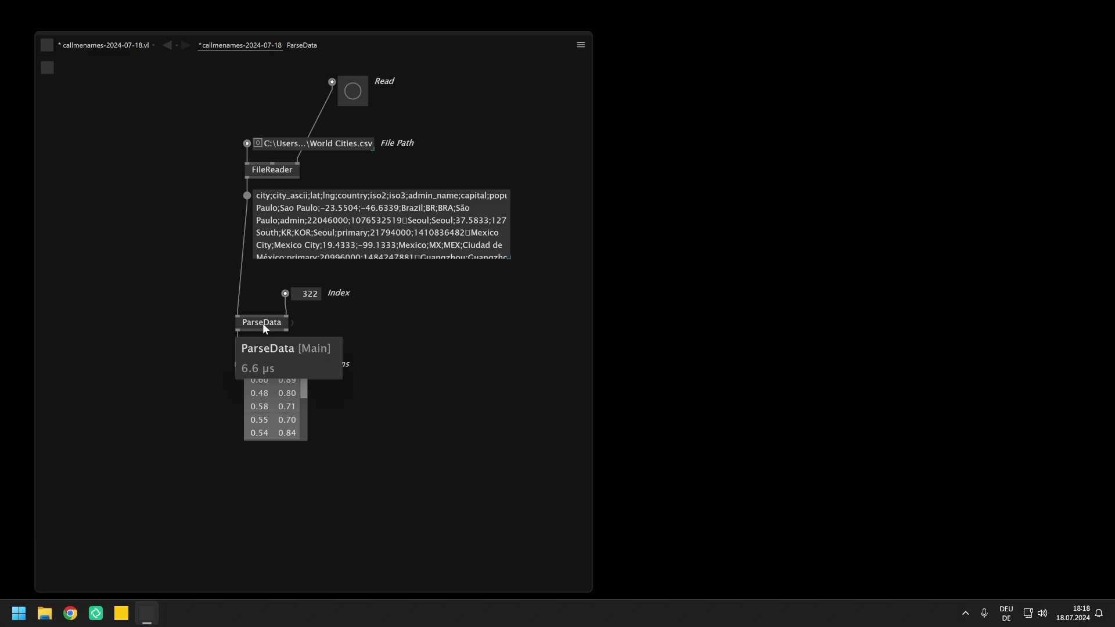
double_click(314, 301)
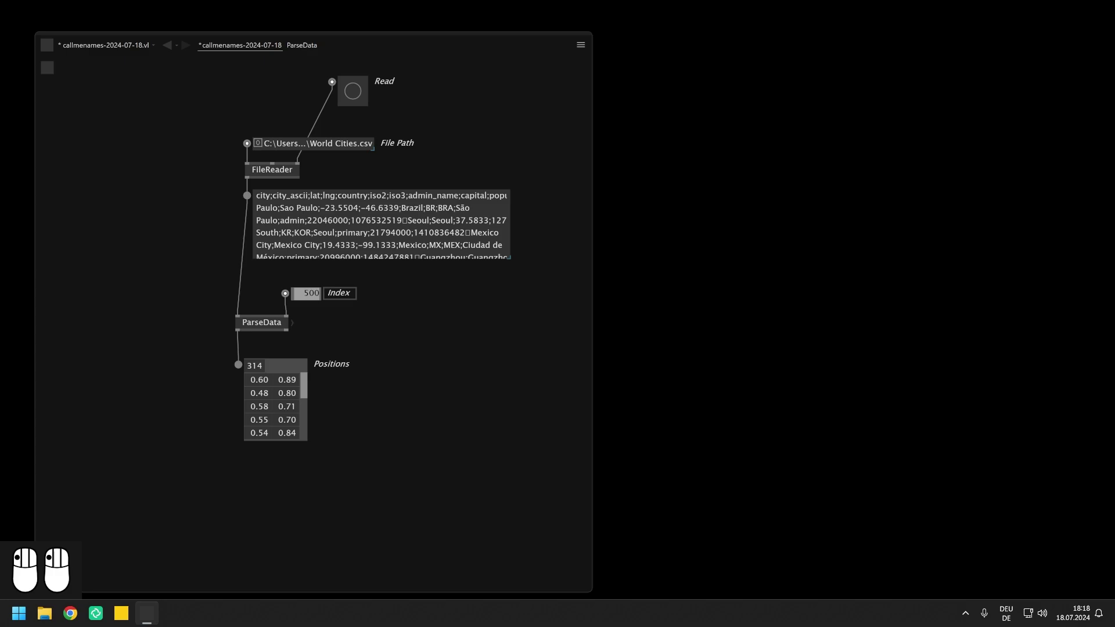
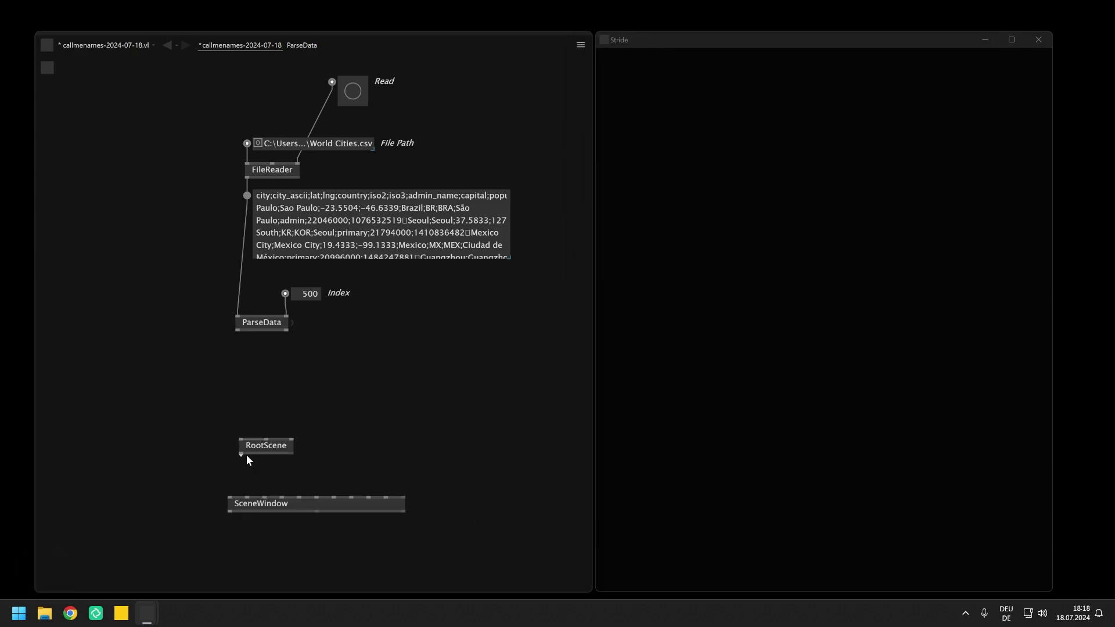
Step: Render a white Cylinder with Anchor Bottom under RootScene in the Stride SceneWindow
left_click_drag(246, 483, 263, 456)
left_click_drag(262, 456, 277, 436)
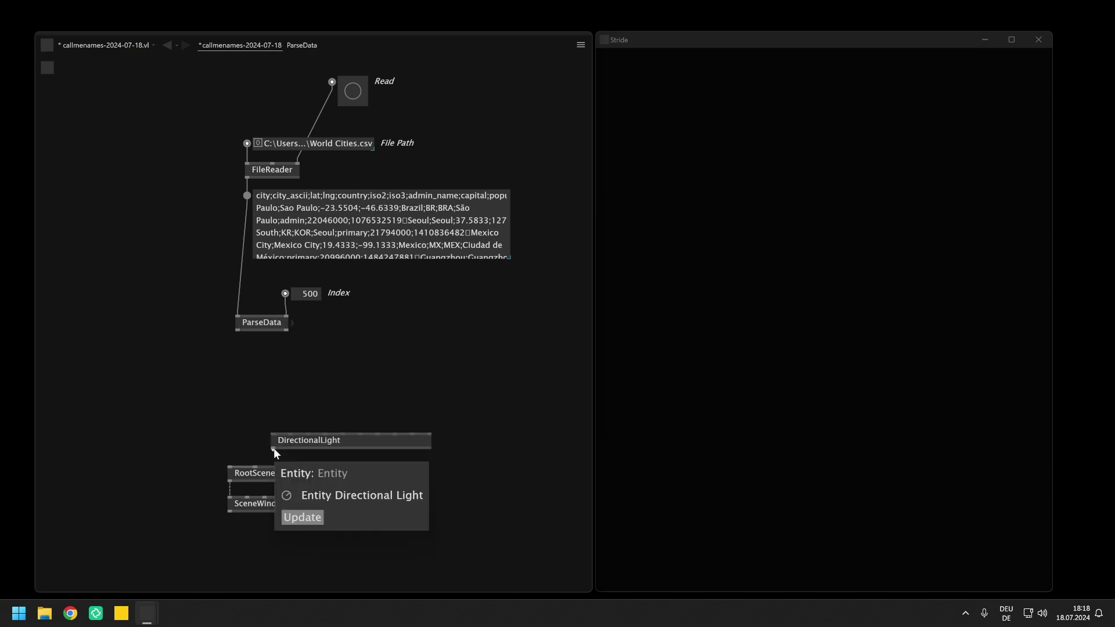
left_click_drag(269, 469, 284, 447)
left_click(284, 448)
left_click_drag(279, 446, 277, 375)
left_click_drag(257, 385, 396, 390)
left_click_drag(395, 390, 399, 373)
left_click_drag(399, 373, 418, 372)
left_click_drag(419, 372, 422, 414)
left_click_drag(423, 413, 394, 339)
scroll("down", 3)
left_click_drag(405, 341, 340, 351)
Step: Create an InstancingSpreadComponent via FromValue and attach it to the cylinder's components
left_click_drag(302, 315, 178, 291)
middle_click(177, 290)
left_click_drag(272, 347, 296, 427)
left_click_drag(296, 426, 299, 392)
left_click_drag(299, 392, 345, 306)
scroll("up", 3)
left_click_drag(359, 330, 373, 382)
left_click_drag(373, 382, 383, 318)
left_click_drag(407, 343, 385, 284)
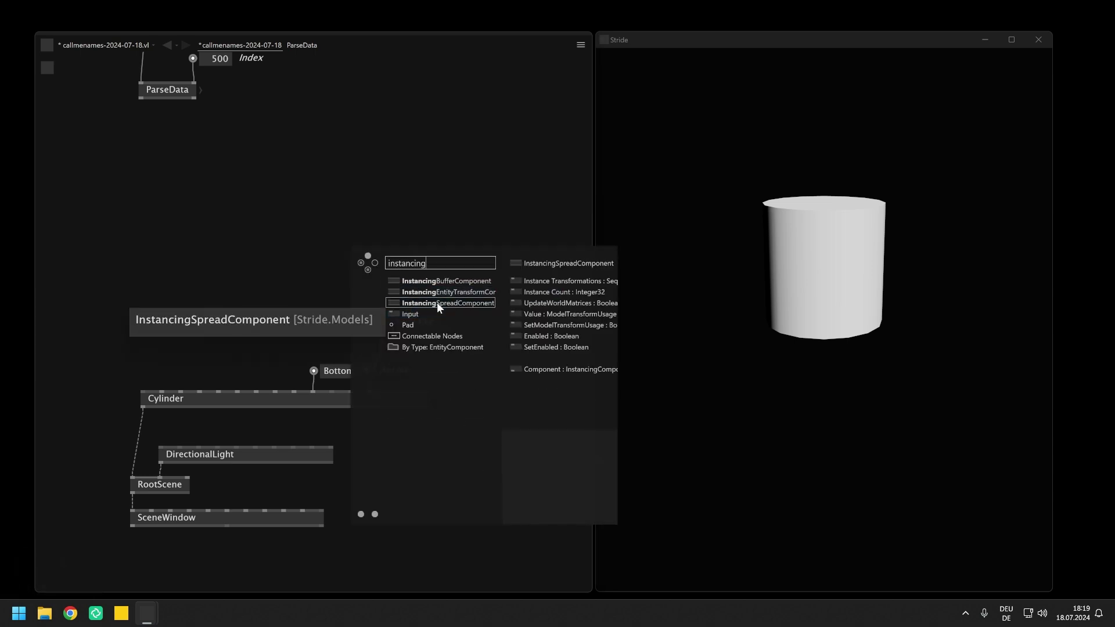
left_click_drag(432, 302, 347, 286)
scroll("down", 3)
left_click_drag(344, 284, 405, 328)
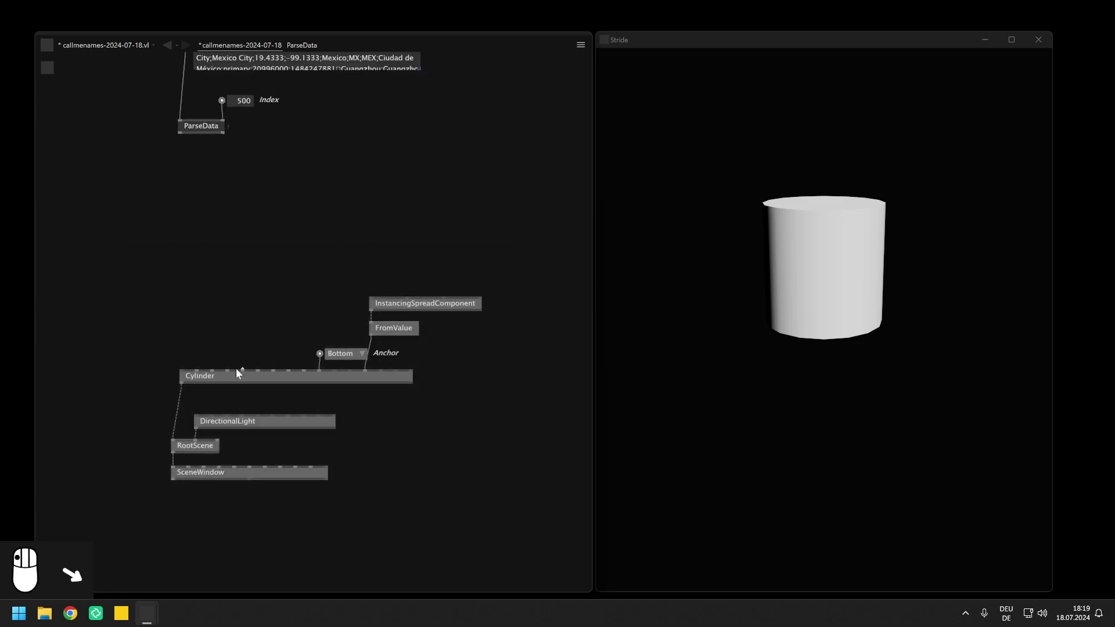
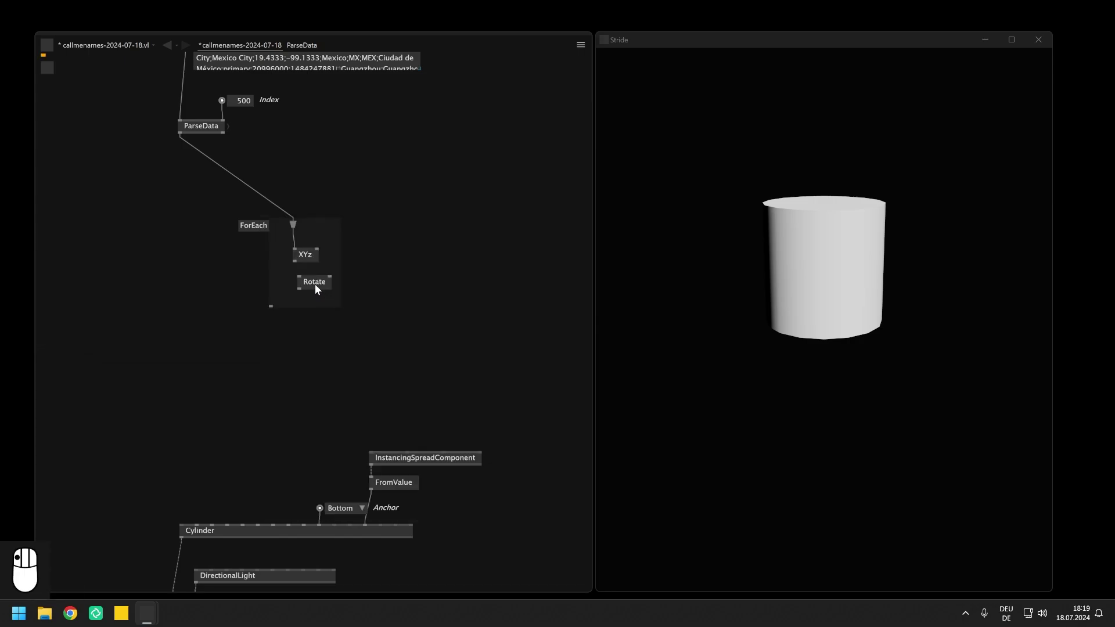
Step: Place Rotate inside the ForEach loop and feed its matrices into InstancingSpreadComponent
left_click(310, 289)
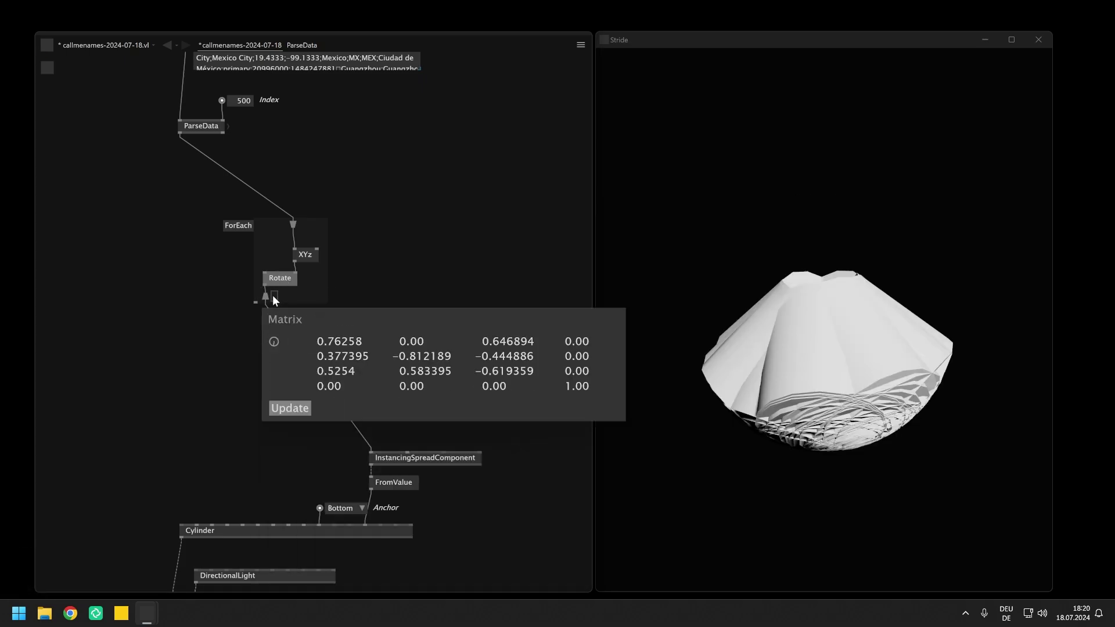
left_click(334, 268)
scroll("up", 3)
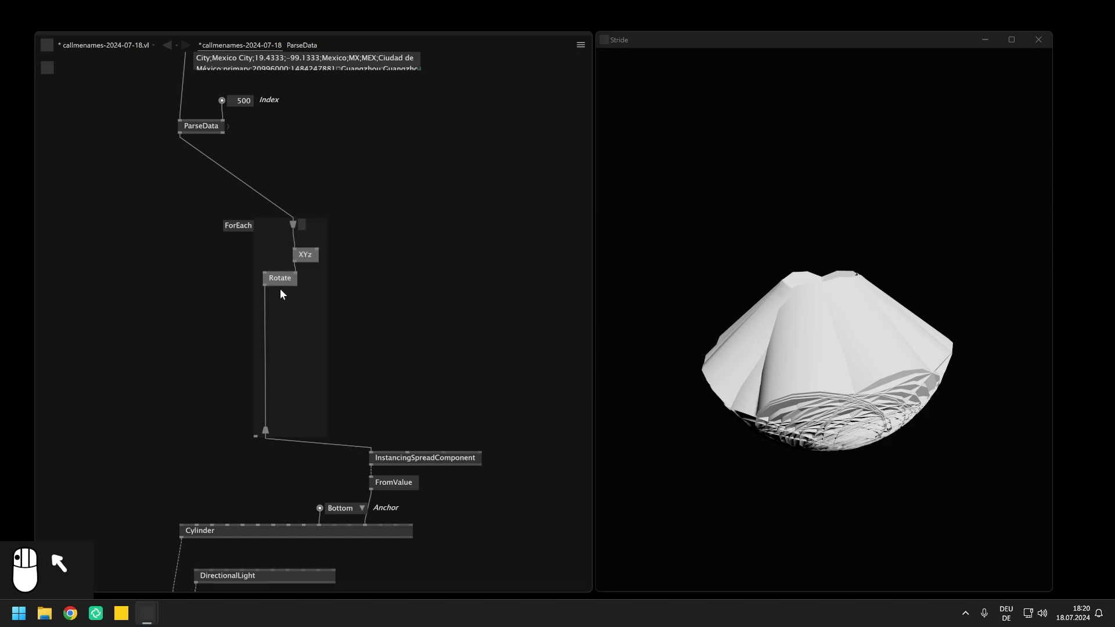
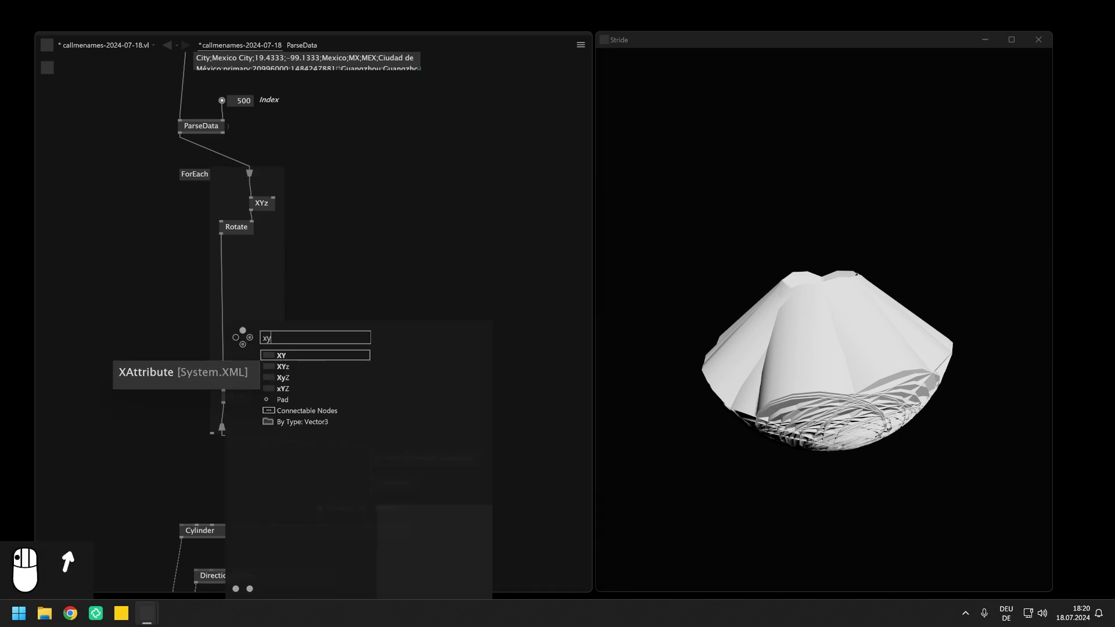
Step: Add a second Rotate in the loop with Rotation 0.25, 0, 0
left_click_drag(279, 371, 259, 347)
left_click_drag(259, 348, 275, 348)
left_click_drag(275, 349, 357, 318)
scroll("up", 3)
left_click_drag(356, 318, 383, 316)
left_click_drag(383, 316, 394, 253)
Step: Scale each instance via XyZ to 0.01 in X/Z and 1.28 in Y, forming thin spikes
left_click_drag(223, 310, 241, 303)
left_click_drag(245, 311, 277, 273)
left_click_drag(277, 273, 296, 268)
left_click_drag(296, 269, 420, 279)
left_click_drag(419, 279, 379, 314)
right_click(379, 315)
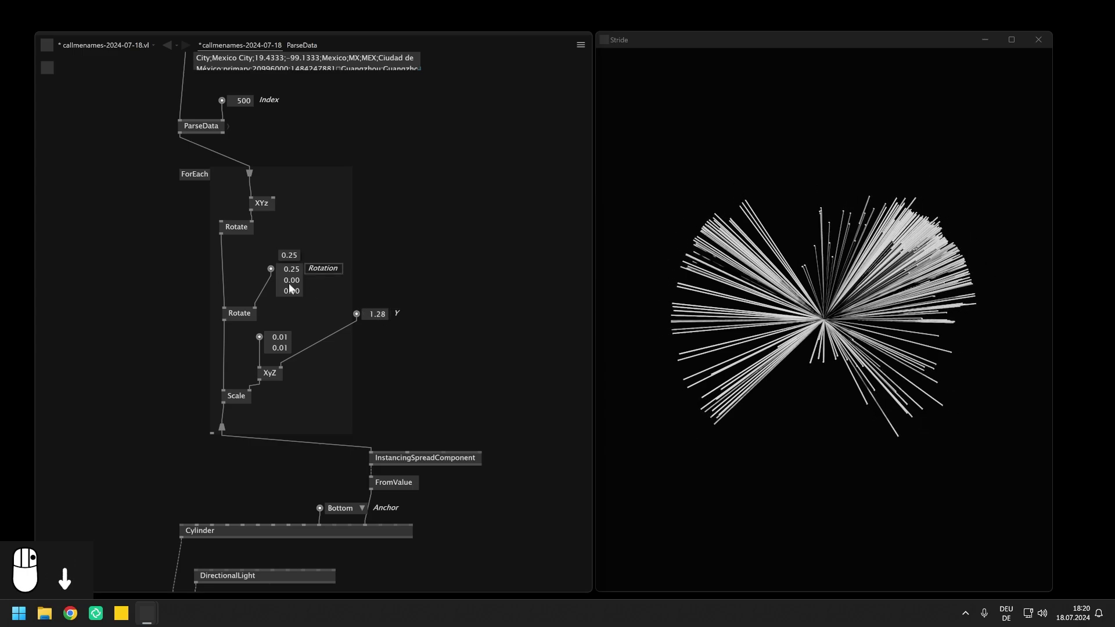
left_click_drag(247, 142, 209, 135)
left_click_drag(214, 120, 228, 258)
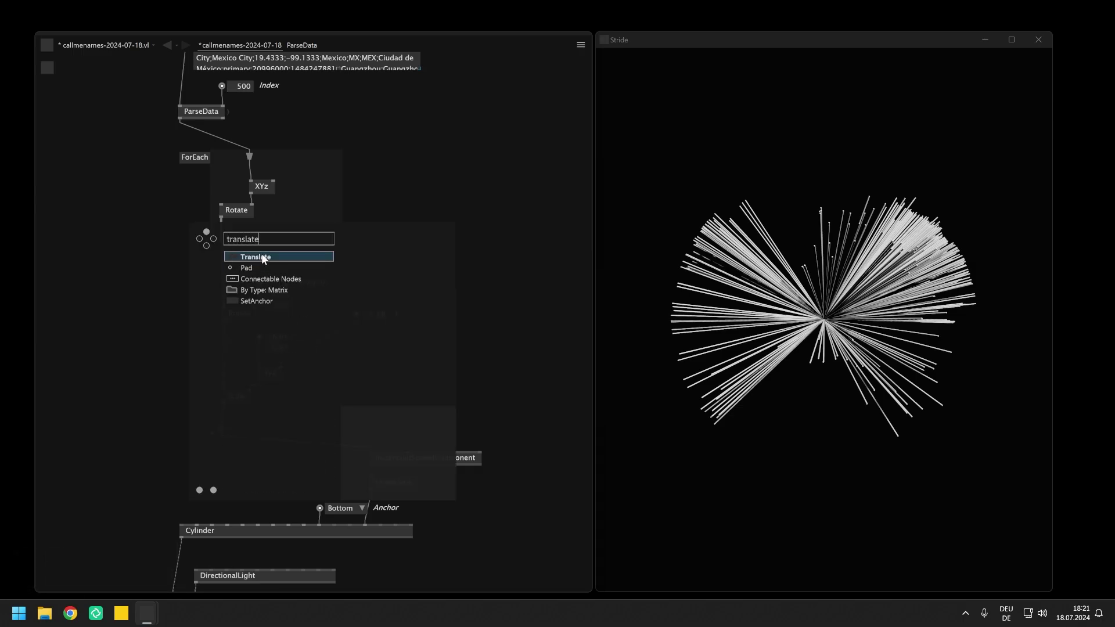
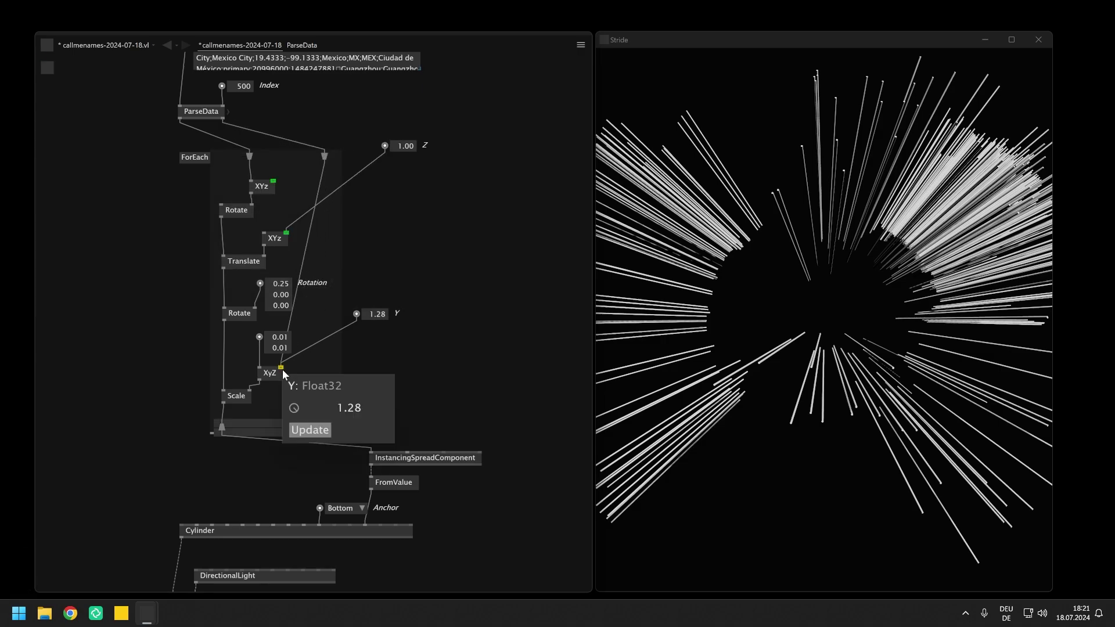
Step: Wire ParseData's second data column into the ForEach and route it toward a new Map node
scroll("up", 3)
scroll("up", 3)
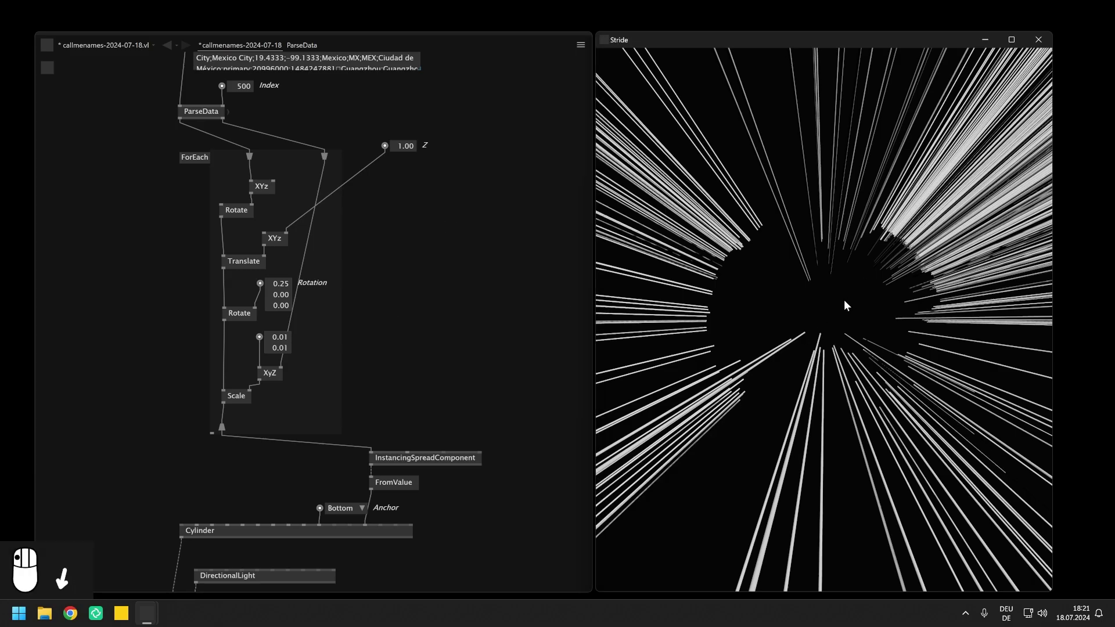
left_click_drag(881, 312, 338, 240)
left_click_drag(339, 241, 331, 126)
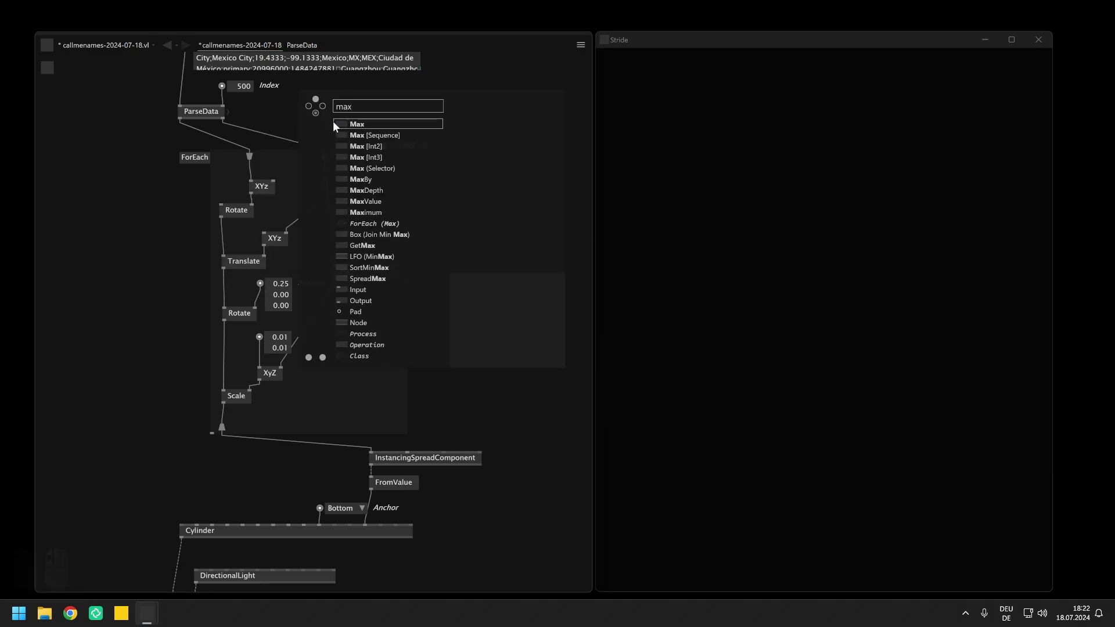
Step: Connect the Max of the population data into Map's Input Maximum
left_click_drag(357, 138, 457, 222)
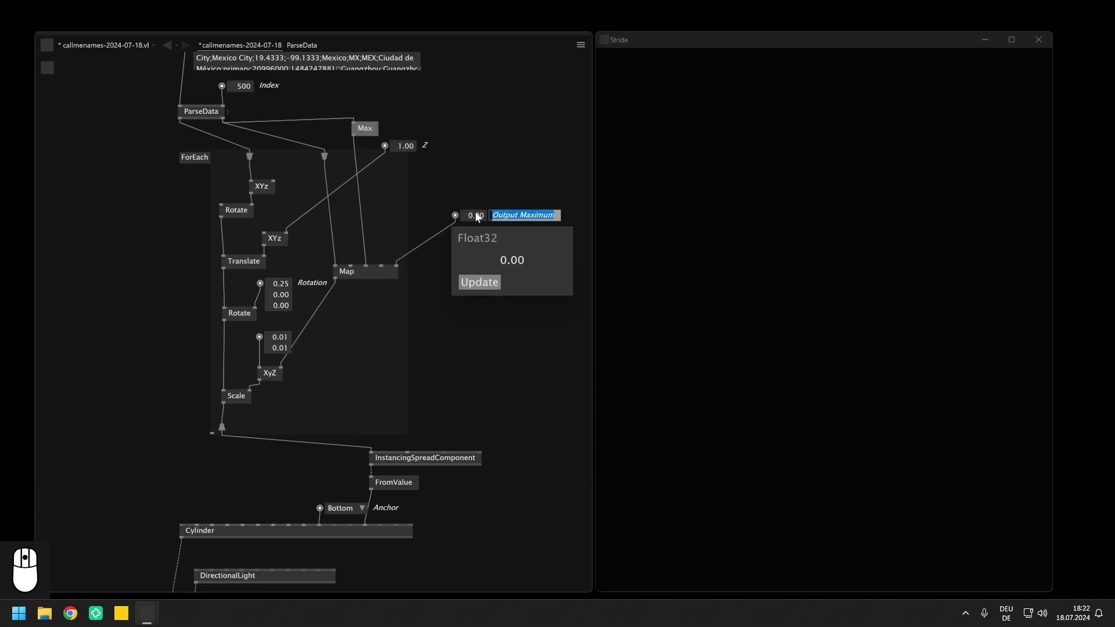
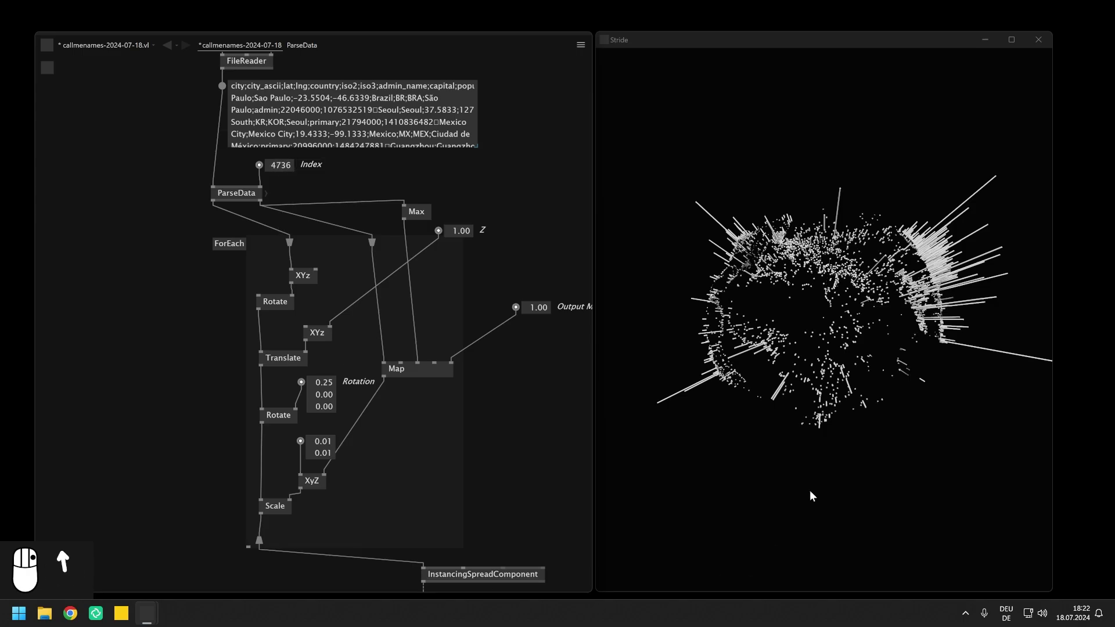
Step: Nudge the viewport while the globe of city spikes renders with Map output maximum 1.00
left_click_drag(831, 377, 856, 358)
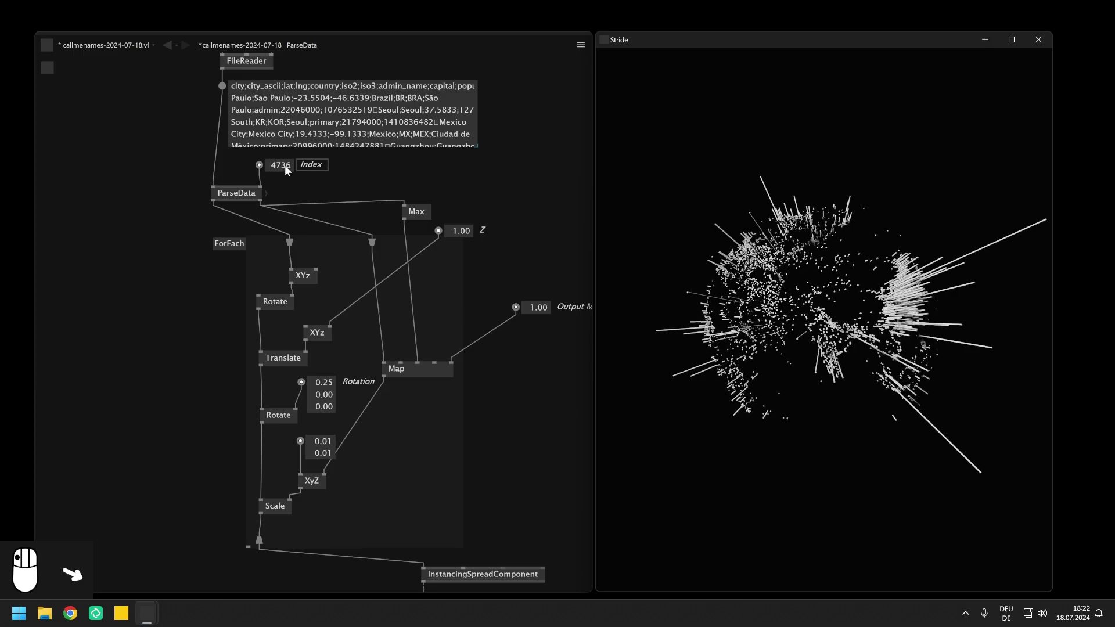
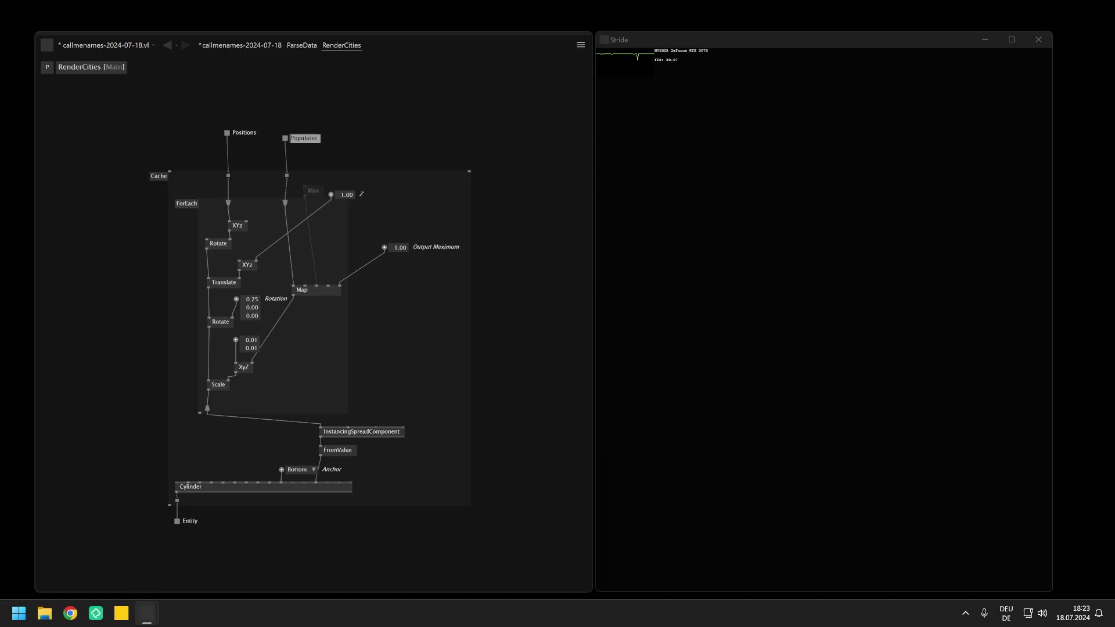
Step: Rename the group's inputs to Positions and Populations and wire them inside RenderCities
left_click(370, 146)
left_click_drag(295, 191, 256, 263)
left_click_drag(287, 235, 390, 163)
left_click_drag(391, 163, 390, 127)
middle_click(368, 203)
left_click_drag(361, 193, 289, 505)
Step: Connect RenderCities to ParseData's outputs and to RootScene in the main patch
left_click(301, 202)
left_click_drag(308, 227, 324, 289)
left_click_drag(324, 289, 336, 387)
scroll("up", 3)
left_click_drag(303, 368, 310, 343)
left_click_drag(294, 313, 323, 277)
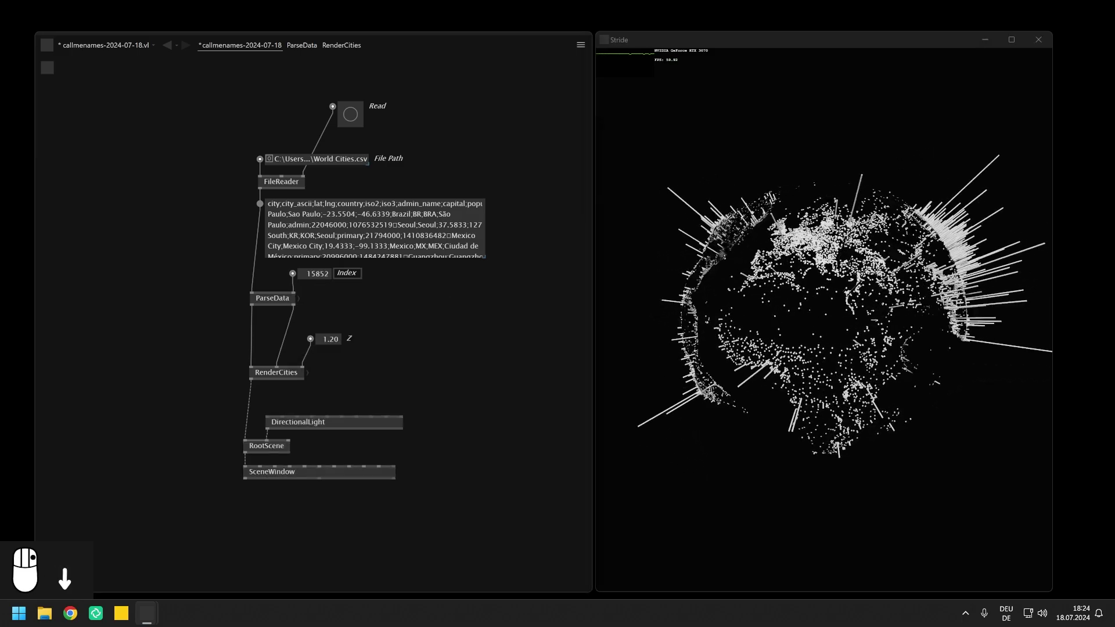
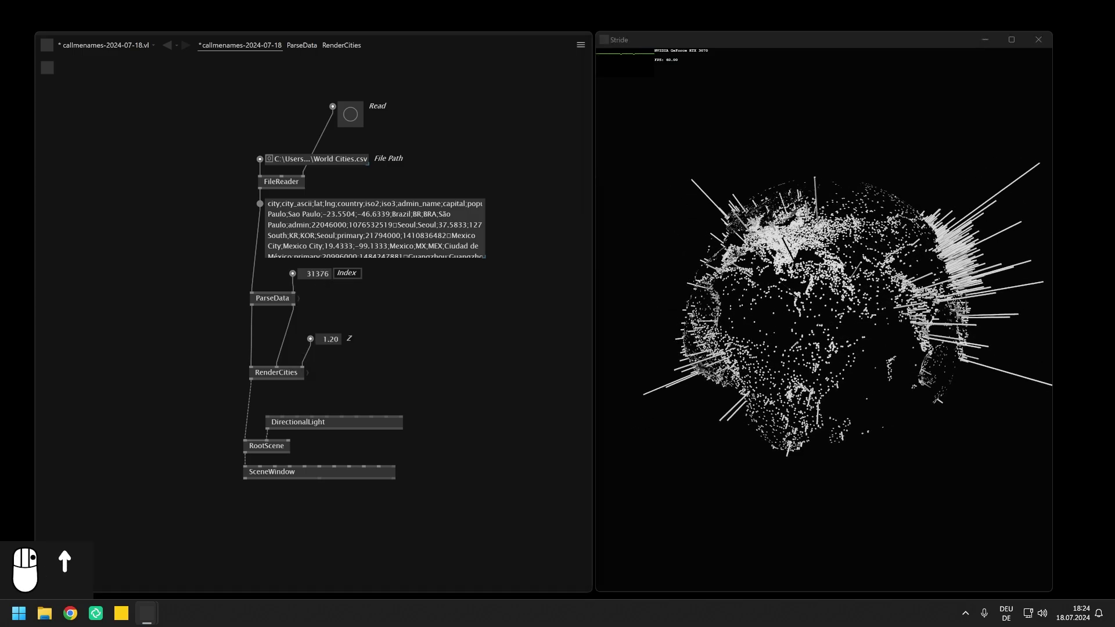
Step: Move DirectionalLight, RootScene and SceneWindow lower in the patch to make room
right_click(411, 339)
left_click_drag(411, 339, 347, 478)
middle_click(348, 487)
left_click_drag(420, 503, 285, 429)
left_click(290, 426)
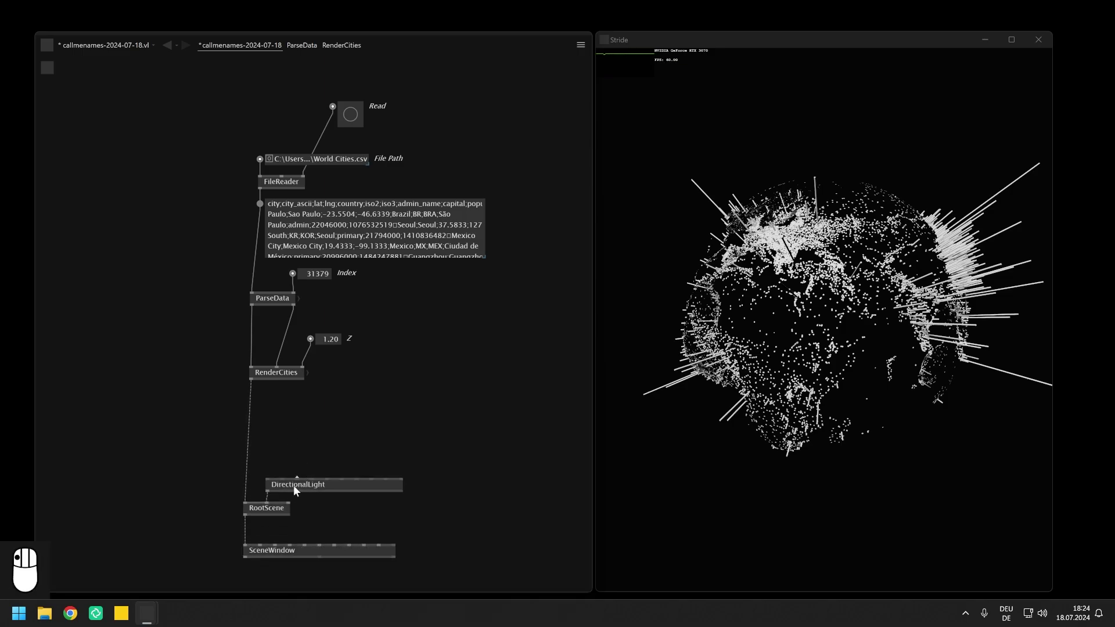
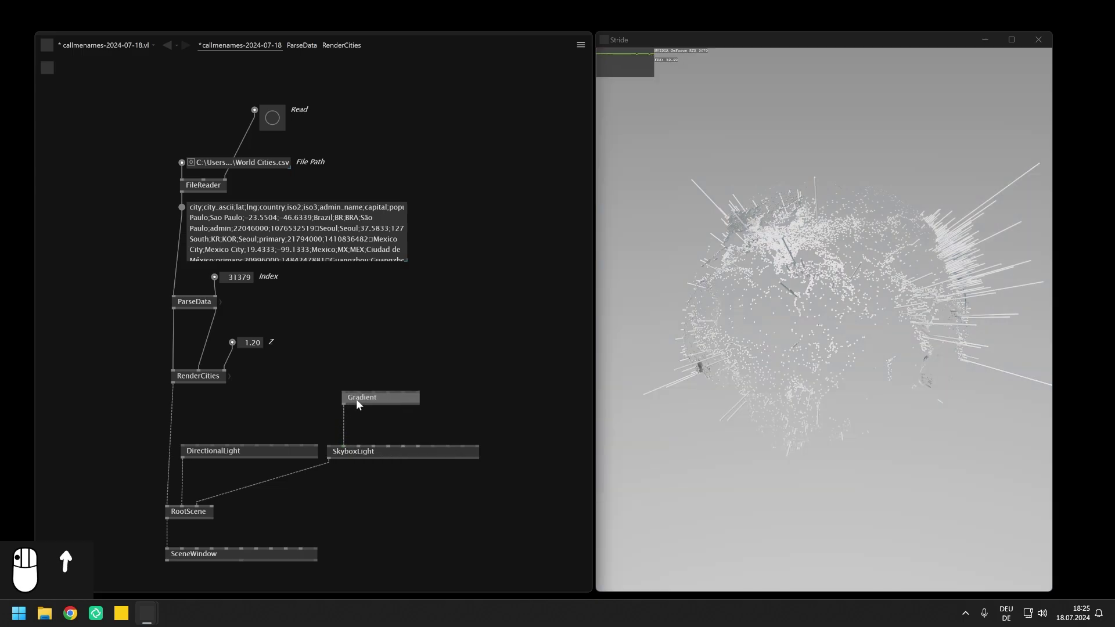
Step: Create an Intensity input of 4.00 on the SkyboxLight node
middle_click(377, 421)
left_click(386, 421)
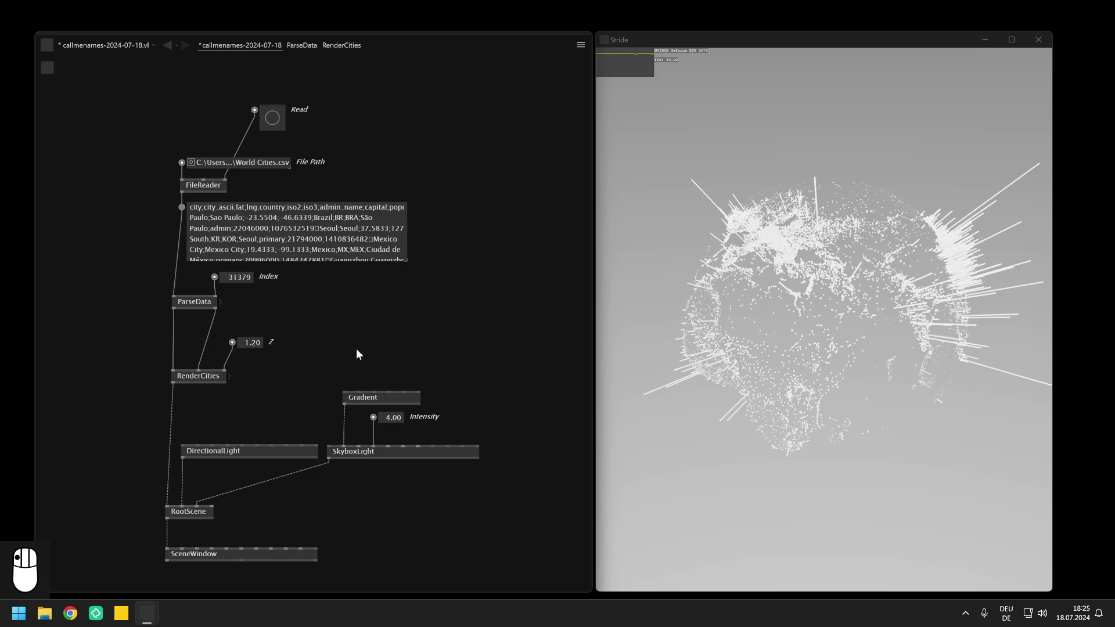
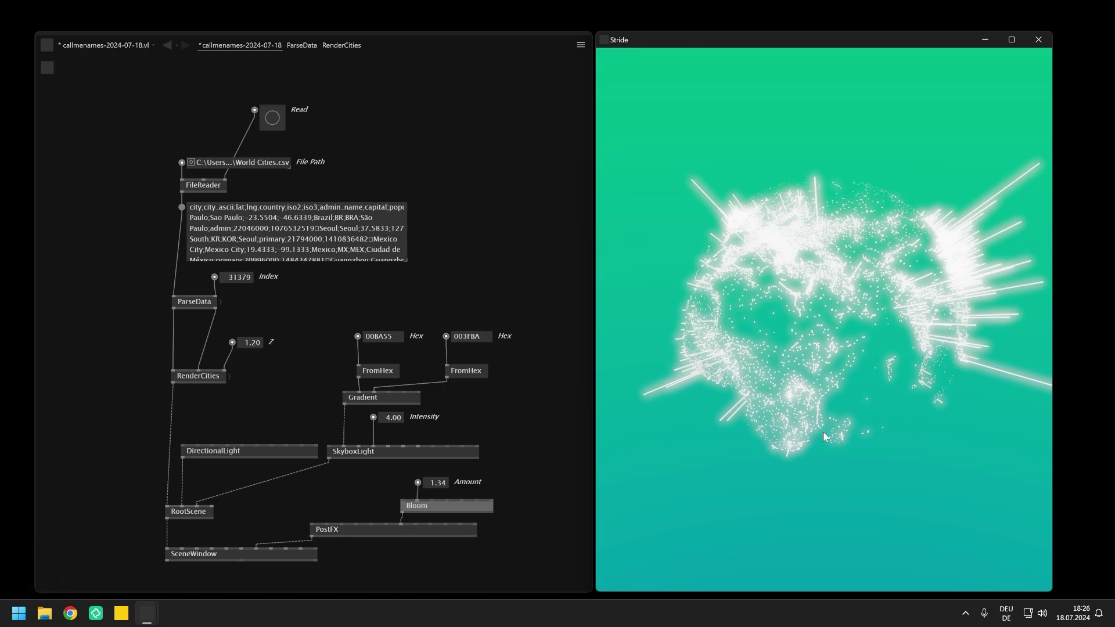
Step: Orbit the globe to bring the Americas into view with the bloom glow
left_click_drag(936, 328, 724, 283)
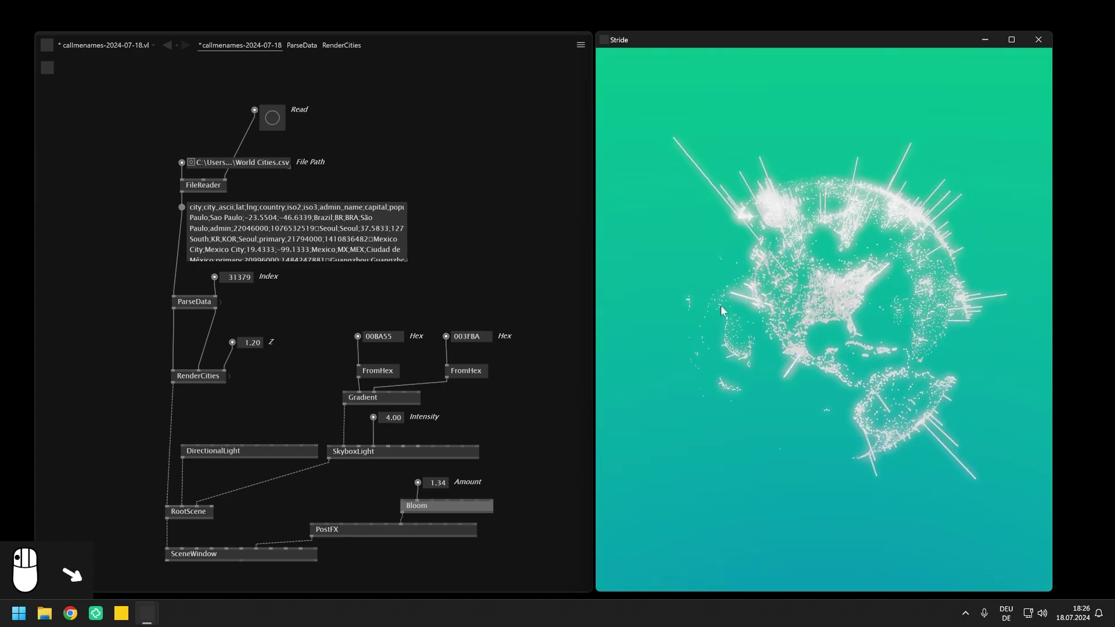